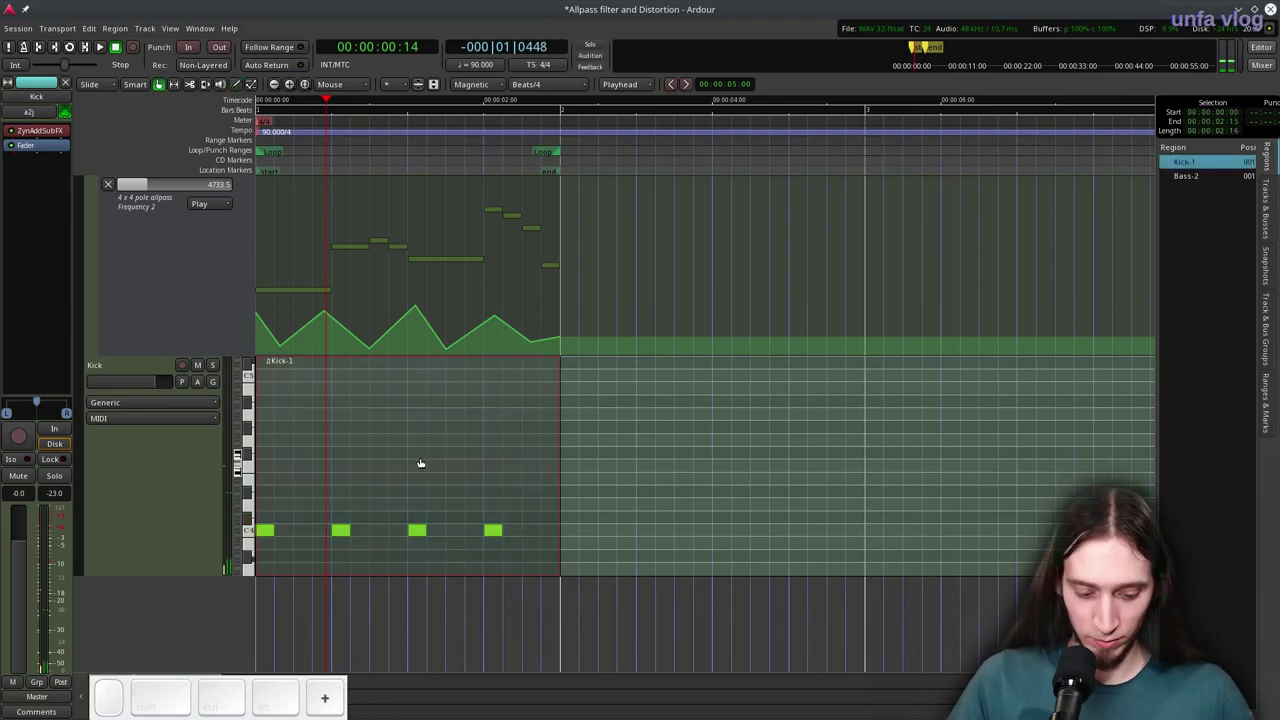
# Start playing the soloed kick pattern and bring up its ZynAddSubFX synth editor
pyautogui.press('l')
pyautogui.moveTo(214, 372); pyautogui.dragTo(66, 210)
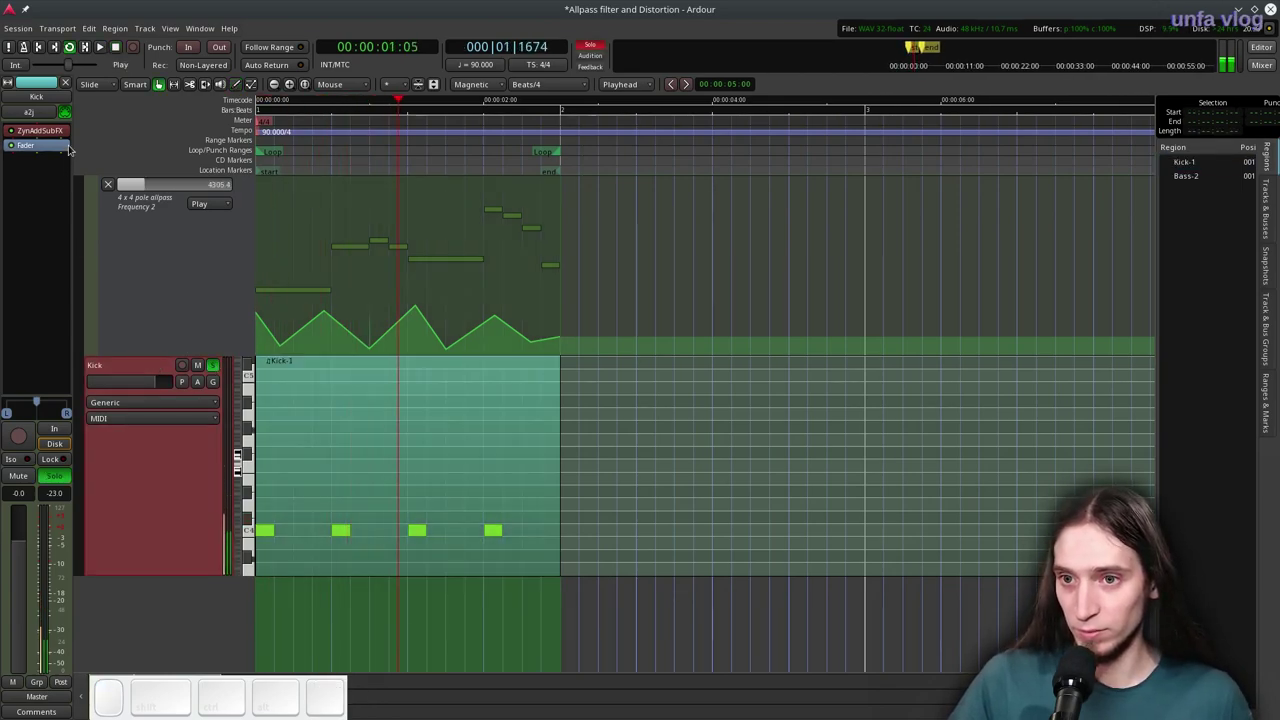
pyautogui.click(61, 140)
# Navigate to the kick's first voice (VCE 1) frequency settings
pyautogui.click(244, 15)
pyautogui.click(347, 533)
pyautogui.click(559, 286)
pyautogui.click(533, 287)
pyautogui.click(566, 195)
pyautogui.click(441, 529)
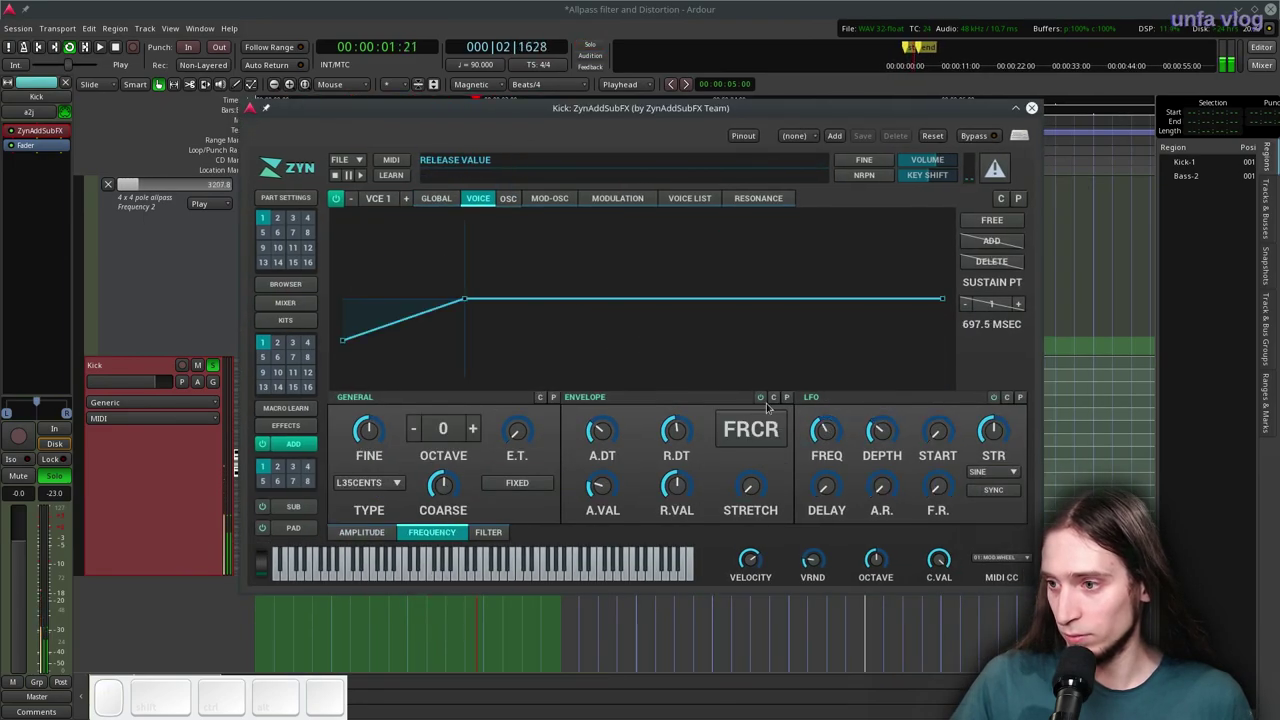
# Enable the frequency envelope, set Octave to -2 and shape the points into a fast pitch drop
pyautogui.click(764, 406)
pyautogui.click(604, 492)
pyautogui.click(604, 438)
pyautogui.doubleClick(406, 433)
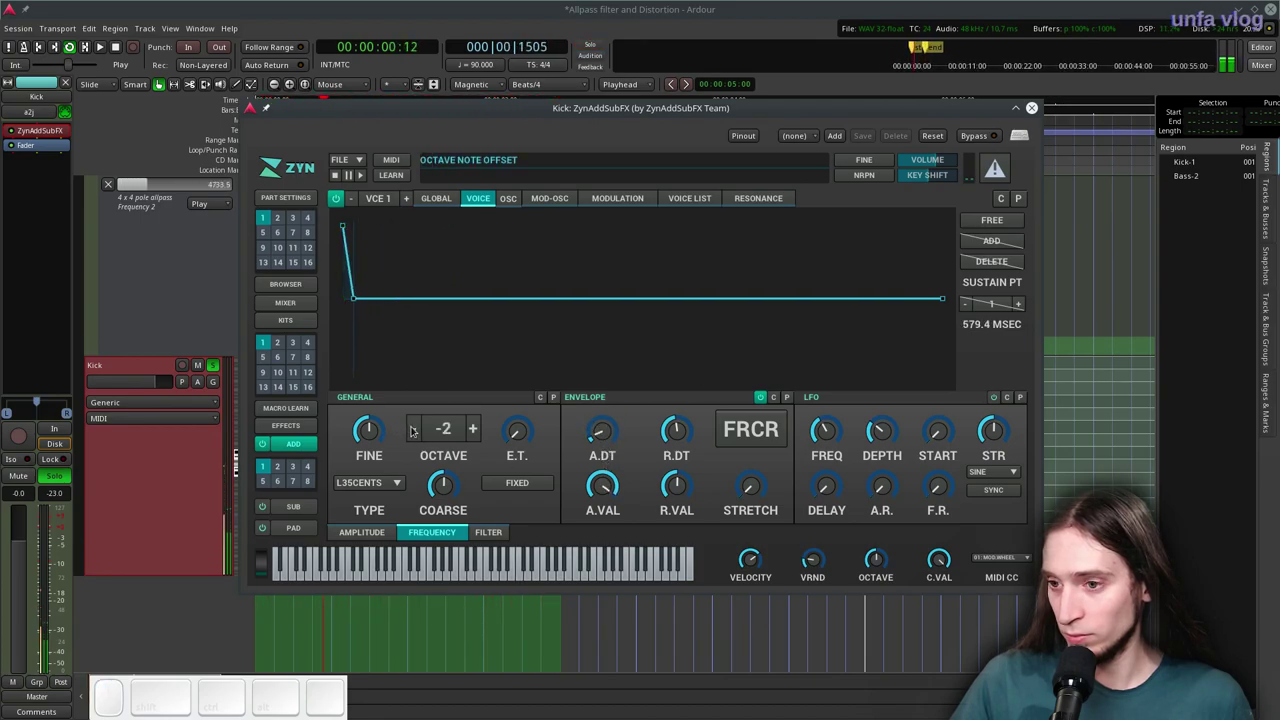
pyautogui.click(414, 428)
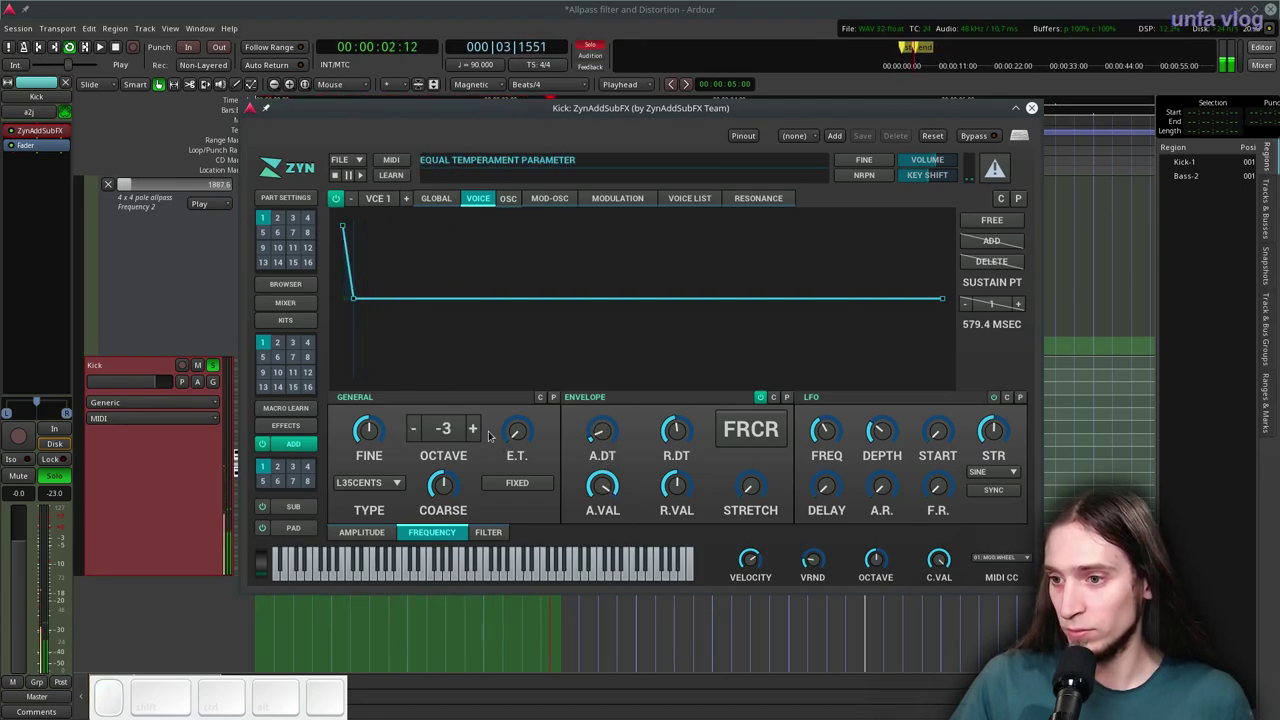
pyautogui.click(470, 436)
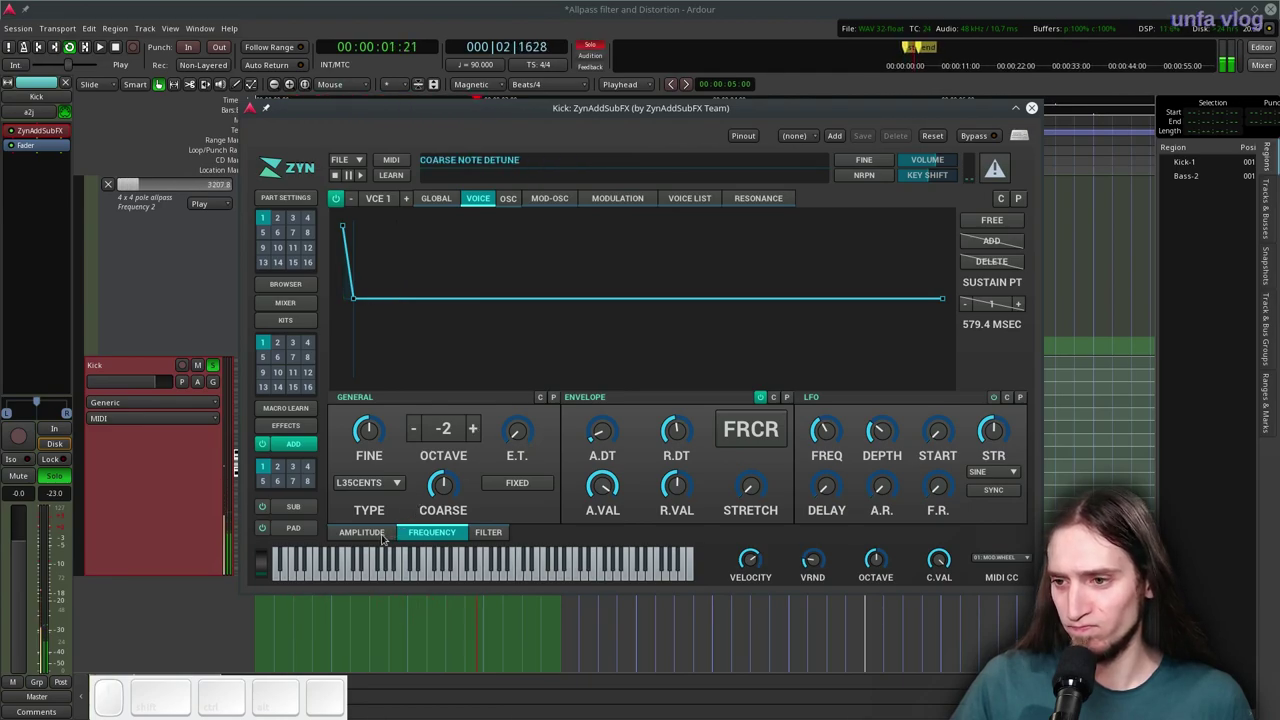
pyautogui.moveTo(609, 443); pyautogui.dragTo(373, 538)
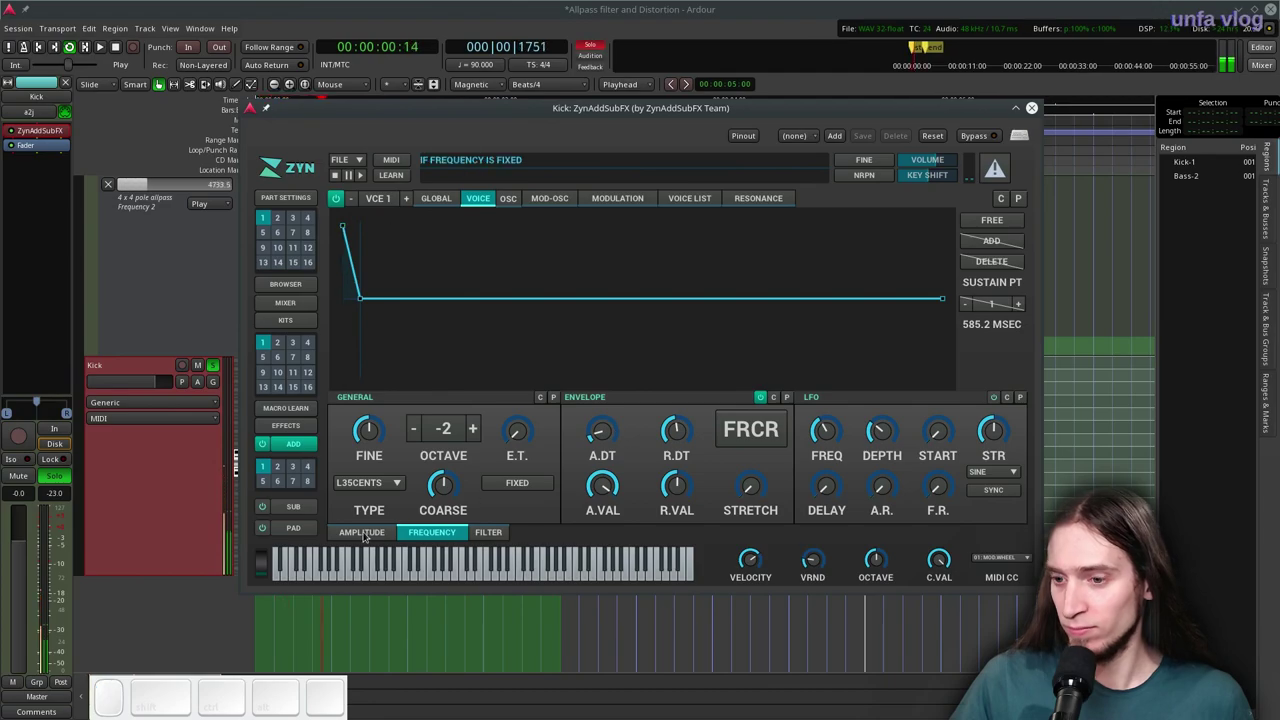
# Switch to VCE 2 and reshape its modulation envelope points
pyautogui.click(361, 539)
pyautogui.doubleClick(750, 404)
pyautogui.click(757, 441)
pyautogui.moveTo(686, 424); pyautogui.dragTo(639, 488)
pyautogui.moveTo(616, 487); pyautogui.dragTo(648, 462)
pyautogui.click(671, 442)
# Set the second voice's oscillator to WHITE noise with Unison Size 2 and adjusted velocity sensing
pyautogui.click(405, 211)
pyautogui.click(329, 209)
pyautogui.click(619, 208)
pyautogui.click(802, 369)
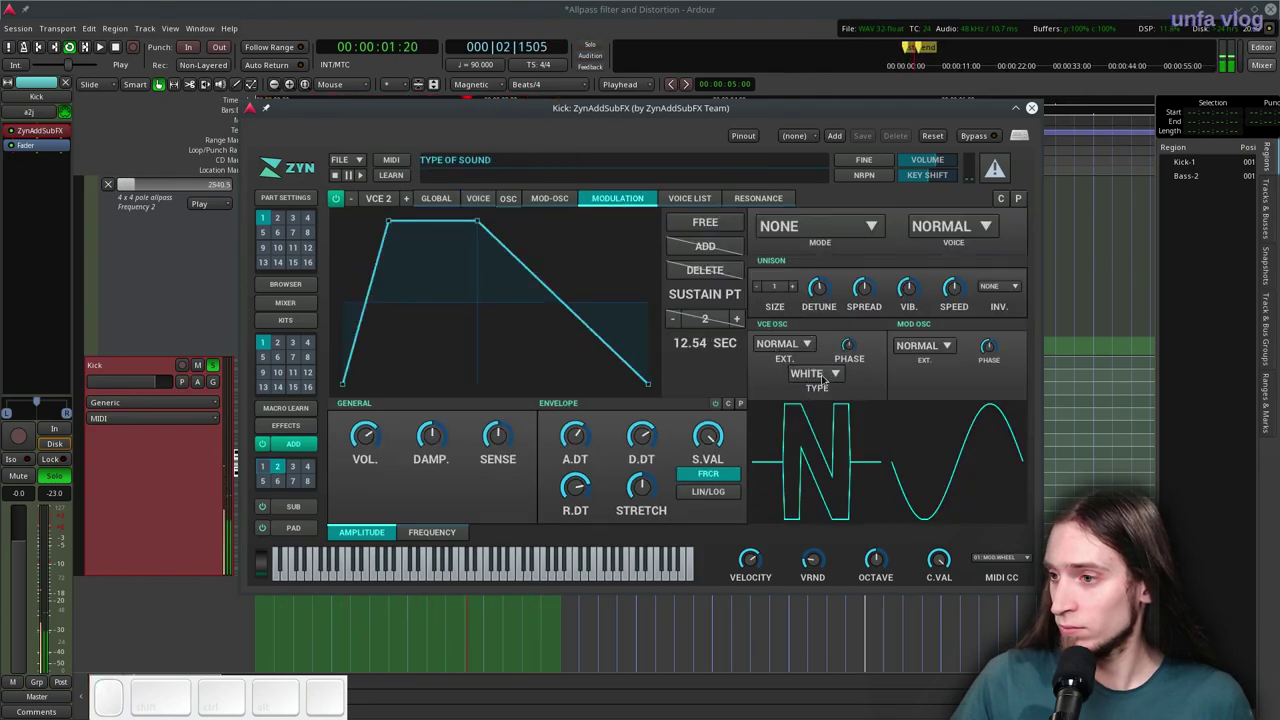
pyautogui.click(794, 295)
pyautogui.moveTo(864, 304); pyautogui.dragTo(867, 154)
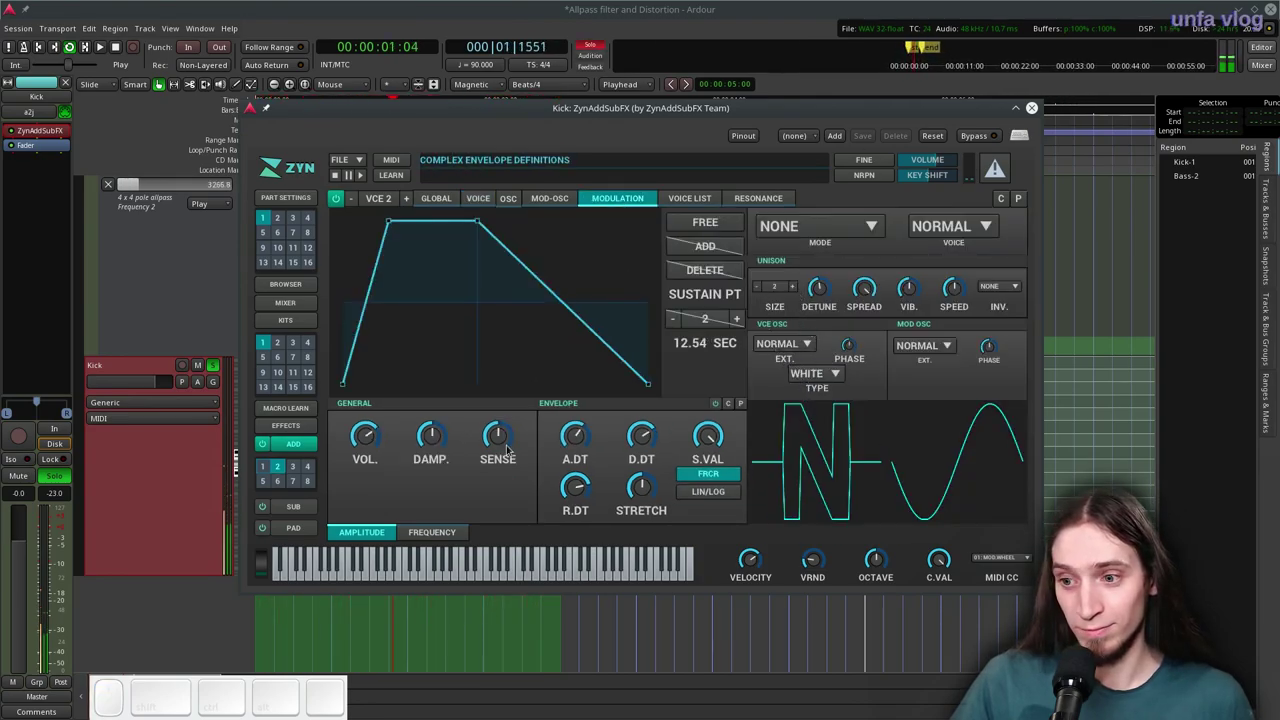
# Reshape VCE 2's amplitude envelope points and D.DT to shorten its decay
pyautogui.click(483, 198)
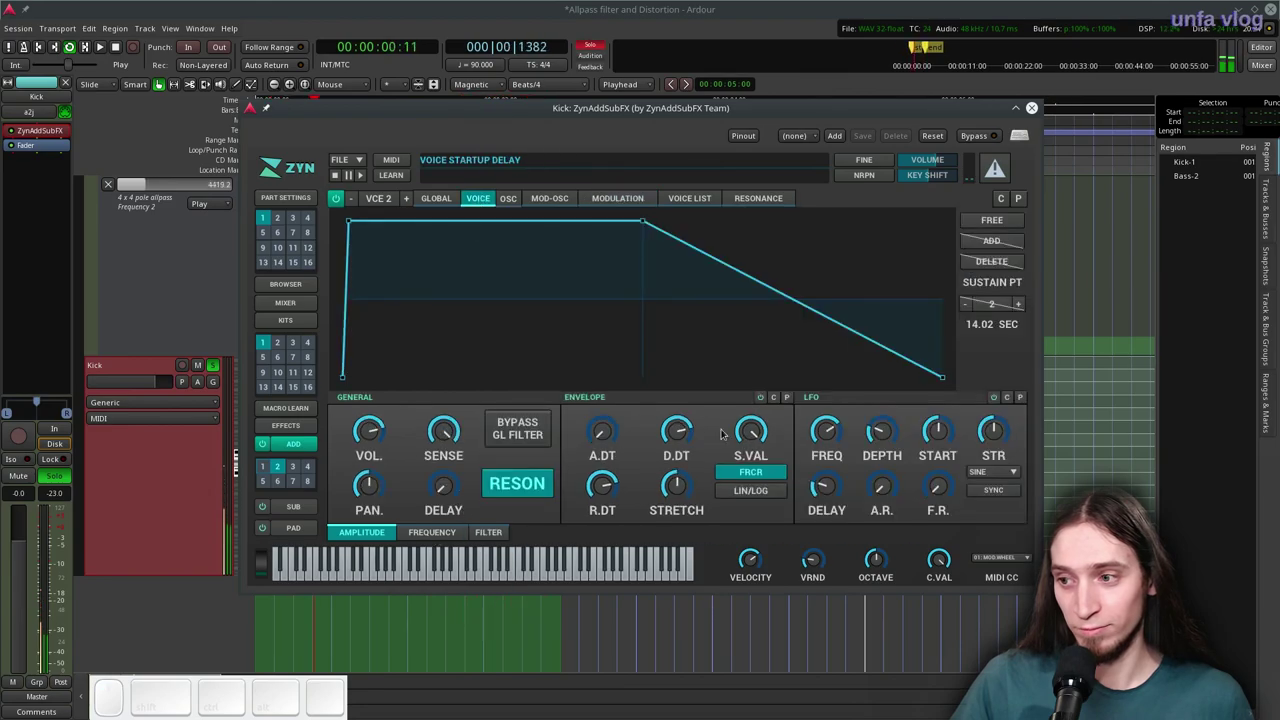
pyautogui.click(758, 400)
pyautogui.moveTo(756, 413); pyautogui.dragTo(709, 445)
pyautogui.moveTo(685, 443); pyautogui.dragTo(401, 482)
pyautogui.click(488, 542)
pyautogui.click(524, 402)
pyautogui.moveTo(470, 490); pyautogui.dragTo(405, 438)
pyautogui.click(401, 441)
pyautogui.moveTo(355, 434); pyautogui.dragTo(487, 481)
# Squeeze the second voice's volume envelope into a brief spike at note start
pyautogui.click(386, 534)
pyautogui.moveTo(371, 442); pyautogui.dragTo(480, 542)
pyautogui.click(484, 540)
pyautogui.moveTo(396, 437); pyautogui.dragTo(354, 434)
pyautogui.moveTo(357, 428); pyautogui.dragTo(370, 523)
pyautogui.click(370, 528)
pyautogui.moveTo(372, 433); pyautogui.dragTo(429, 287)
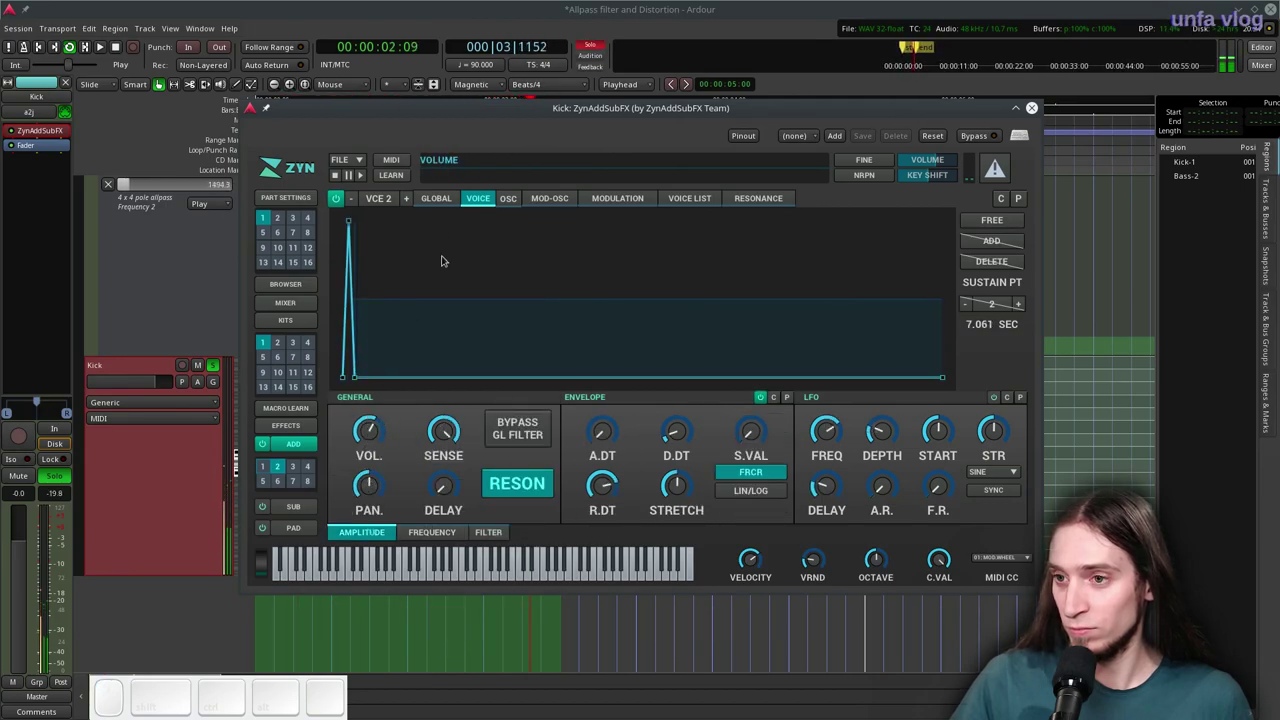
pyautogui.click(337, 209)
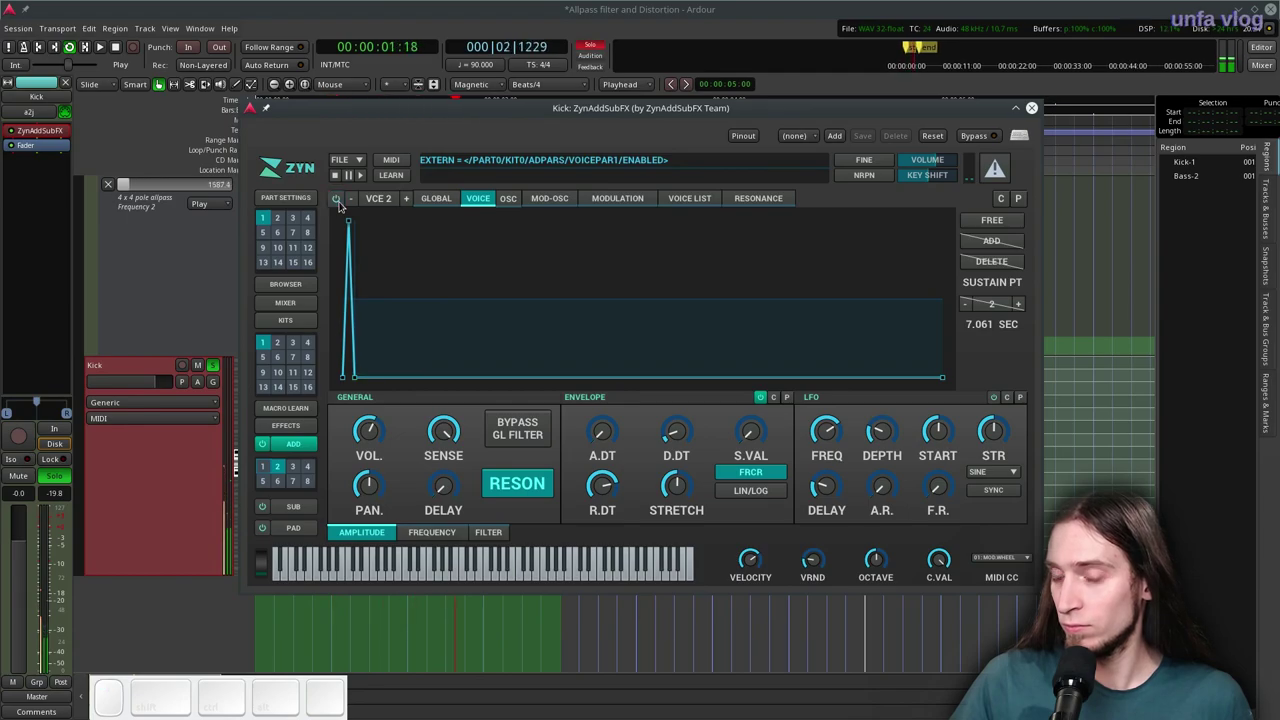
# Mute and re-enable the second voice to compare the kick with and without the noise layer
pyautogui.click(337, 209)
pyautogui.click(360, 439)
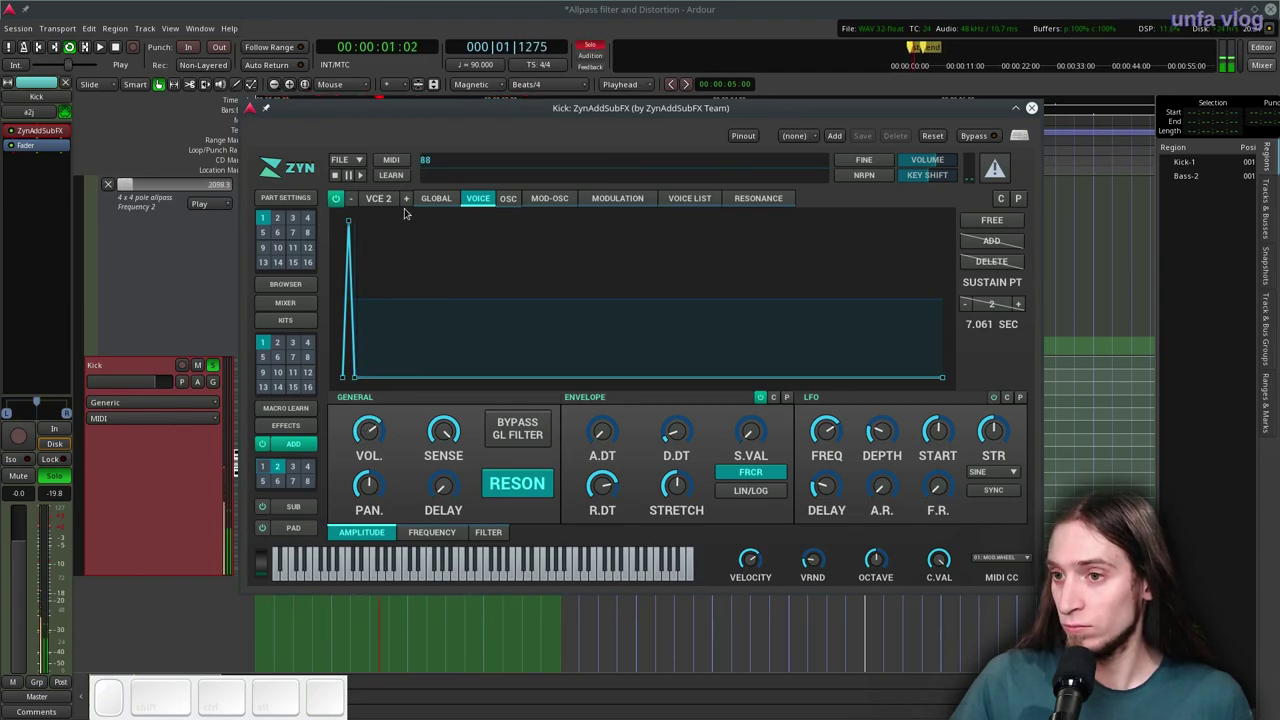
pyautogui.click(502, 536)
pyautogui.click(403, 444)
pyautogui.click(345, 435)
pyautogui.click(360, 440)
pyautogui.click(448, 538)
# Bring up the kick part's EFFECTS panel on the Part Insertion slots, ready to choose slot 1's effect
pyautogui.click(379, 533)
pyautogui.moveTo(681, 436); pyautogui.dragTo(371, 248)
pyautogui.click(453, 197)
pyautogui.moveTo(366, 494); pyautogui.dragTo(323, 365)
pyautogui.doubleClick(297, 424)
pyautogui.click(507, 203)
# Set slot 1 to Distortion, raise its Drive, change Type and enable P.FILT on the output
pyautogui.moveTo(368, 239); pyautogui.dragTo(945, 323)
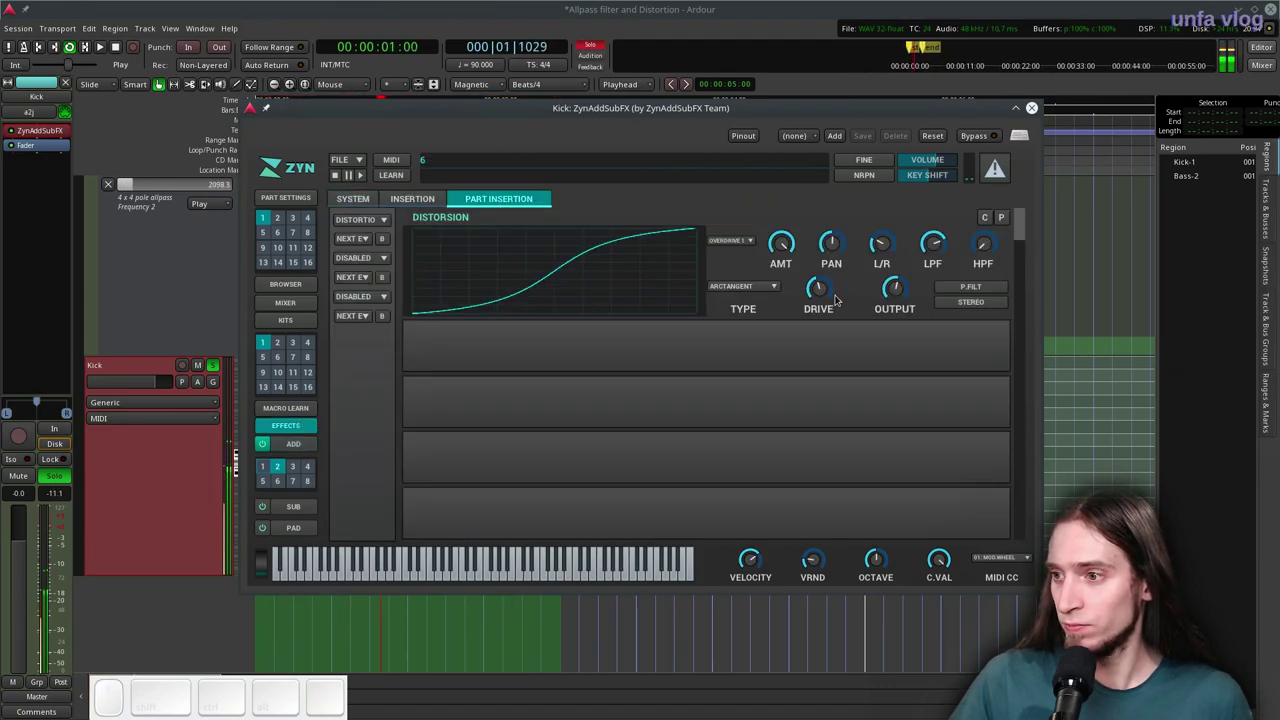
pyautogui.moveTo(884, 250); pyautogui.dragTo(995, 314)
pyautogui.click(976, 300)
pyautogui.moveTo(933, 250); pyautogui.dragTo(846, 309)
pyautogui.click(821, 300)
pyautogui.moveTo(778, 250); pyautogui.dragTo(426, 272)
pyautogui.moveTo(370, 261); pyautogui.dragTo(726, 376)
pyautogui.moveTo(735, 394); pyautogui.dragTo(990, 394)
pyautogui.click(1002, 400)
# Set slot 2 to EQ with an HP2 high-pass filter and tune its frequency
pyautogui.click(916, 406)
pyautogui.moveTo(795, 406); pyautogui.dragTo(966, 384)
pyautogui.moveTo(928, 398); pyautogui.dragTo(968, 166)
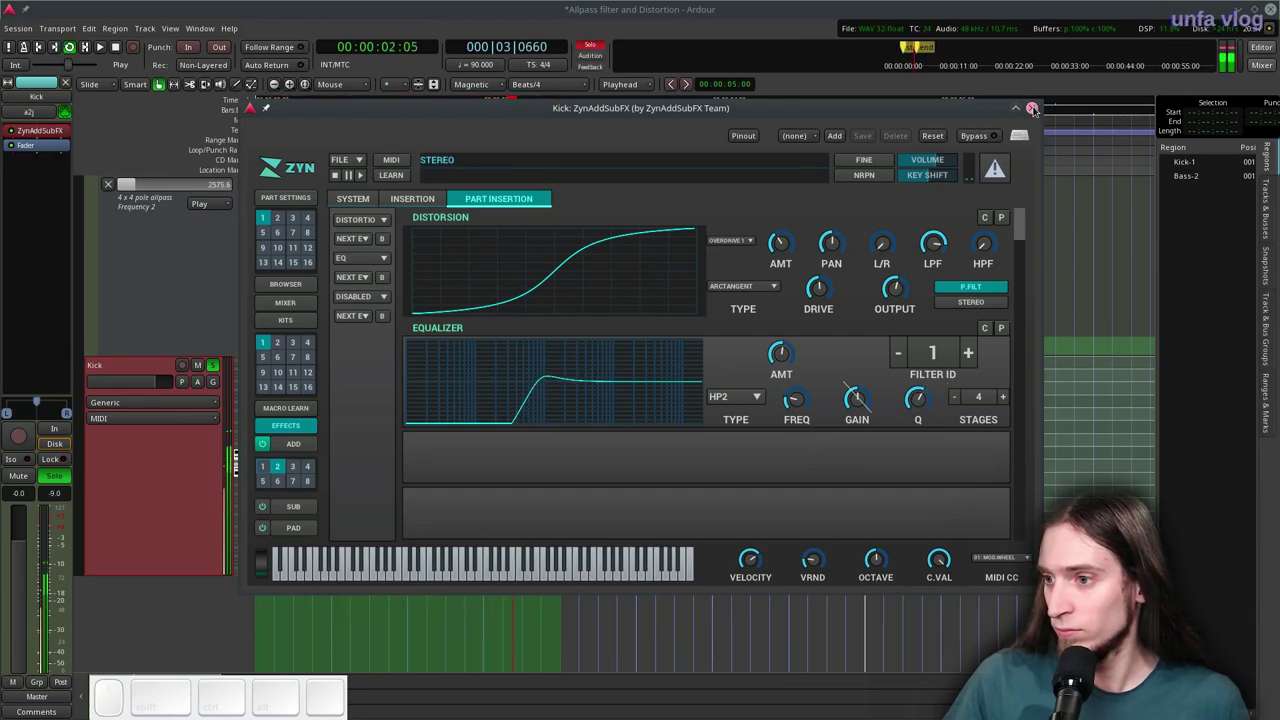
# Fine-tune the EQ's high-pass band frequency and gain, then move to filter 3
pyautogui.click(974, 352)
pyautogui.moveTo(728, 410); pyautogui.dragTo(876, 406)
pyautogui.moveTo(867, 402); pyautogui.dragTo(906, 409)
pyautogui.moveTo(914, 408); pyautogui.dragTo(798, 414)
pyautogui.moveTo(791, 414); pyautogui.dragTo(882, 423)
pyautogui.scroll(3)
pyautogui.moveTo(915, 402); pyautogui.dragTo(869, 419)
pyautogui.click(856, 407)
pyautogui.click(799, 400)
# Make EQ filter 3 a PEAK band, tune its frequency and gain, and close the synth editor
pyautogui.click(965, 355)
pyautogui.moveTo(748, 408); pyautogui.dragTo(885, 402)
pyautogui.moveTo(915, 400); pyautogui.dragTo(877, 404)
pyautogui.click(857, 410)
pyautogui.moveTo(912, 405); pyautogui.dragTo(740, 400)
pyautogui.click(802, 400)
pyautogui.moveTo(850, 408); pyautogui.dragTo(888, 400)
pyautogui.moveTo(918, 396); pyautogui.dragTo(889, 423)
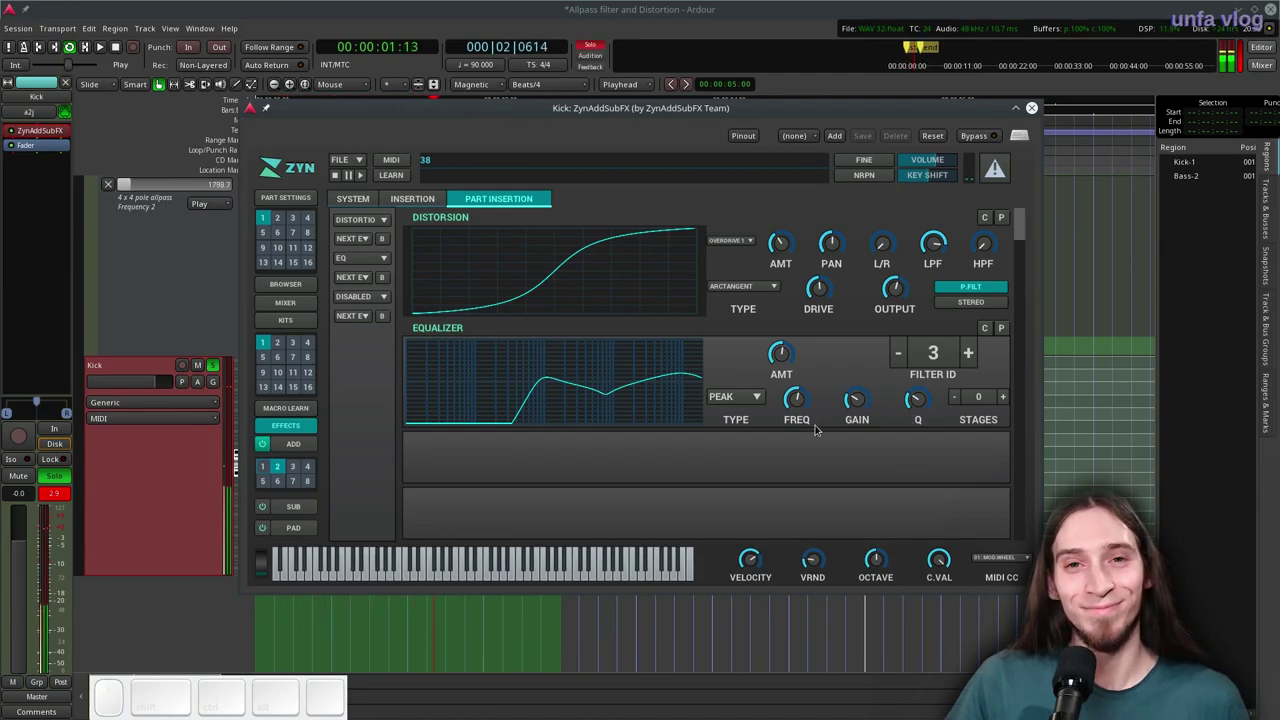
pyautogui.click(788, 362)
pyautogui.click(1035, 108)
# Add a Calf Compressor after the synth at -26 dB threshold, 3.1 ratio, 56% mix, shorter release; stop playback and unsolo Kick
pyautogui.rightClick(57, 150)
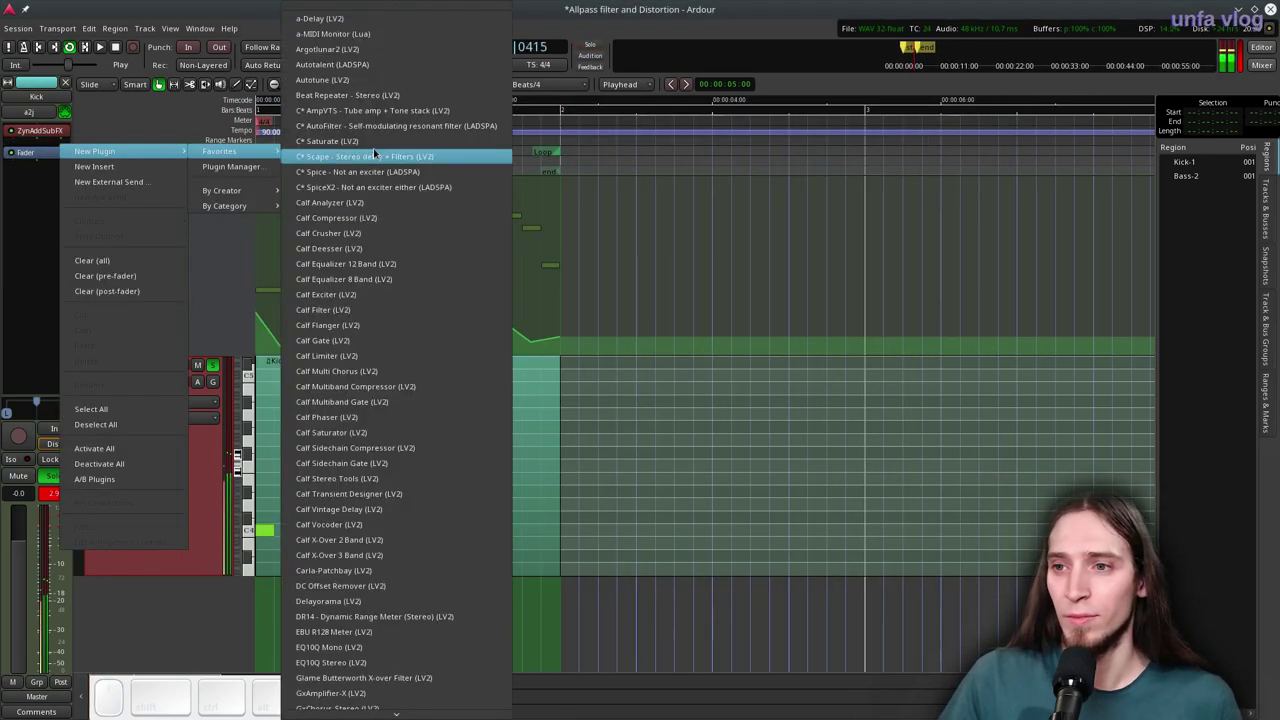
pyautogui.click(345, 228)
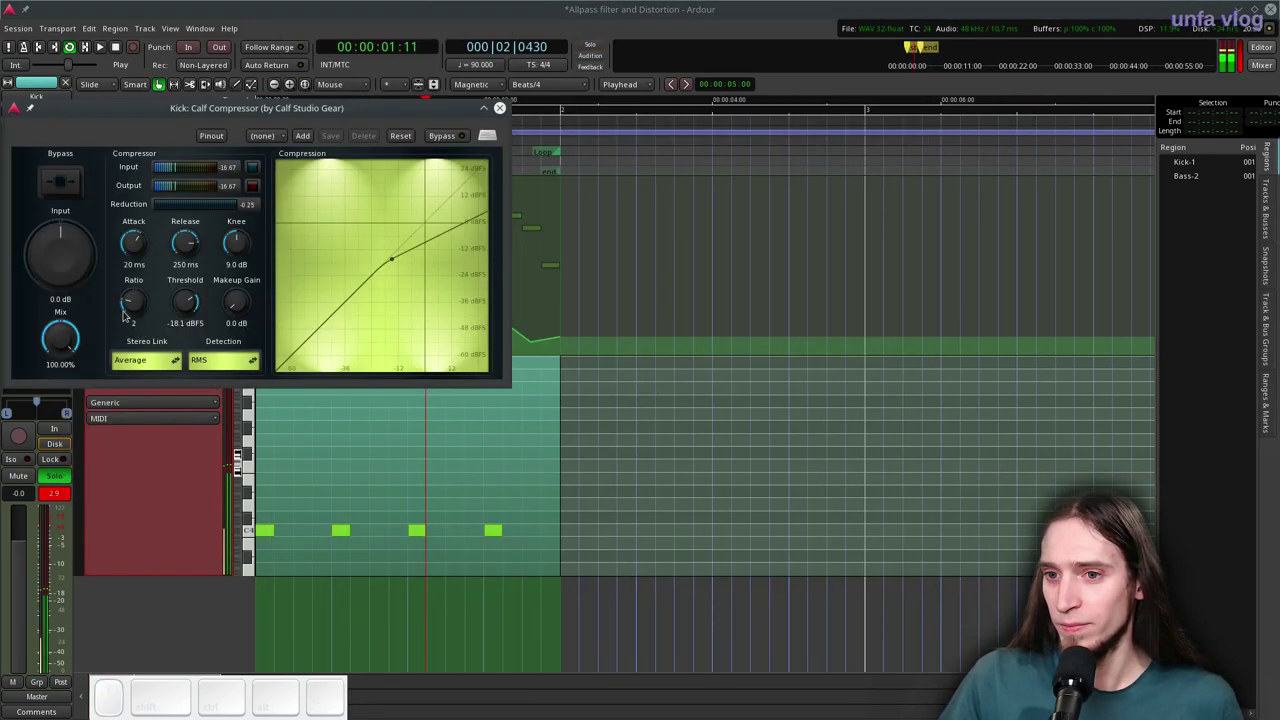
pyautogui.moveTo(80, 270); pyautogui.dragTo(222, 257)
pyautogui.moveTo(195, 247); pyautogui.dragTo(184, 305)
pyautogui.moveTo(184, 305); pyautogui.dragTo(163, 317)
pyautogui.moveTo(133, 304); pyautogui.dragTo(104, 292)
pyautogui.moveTo(65, 348); pyautogui.dragTo(411, 167)
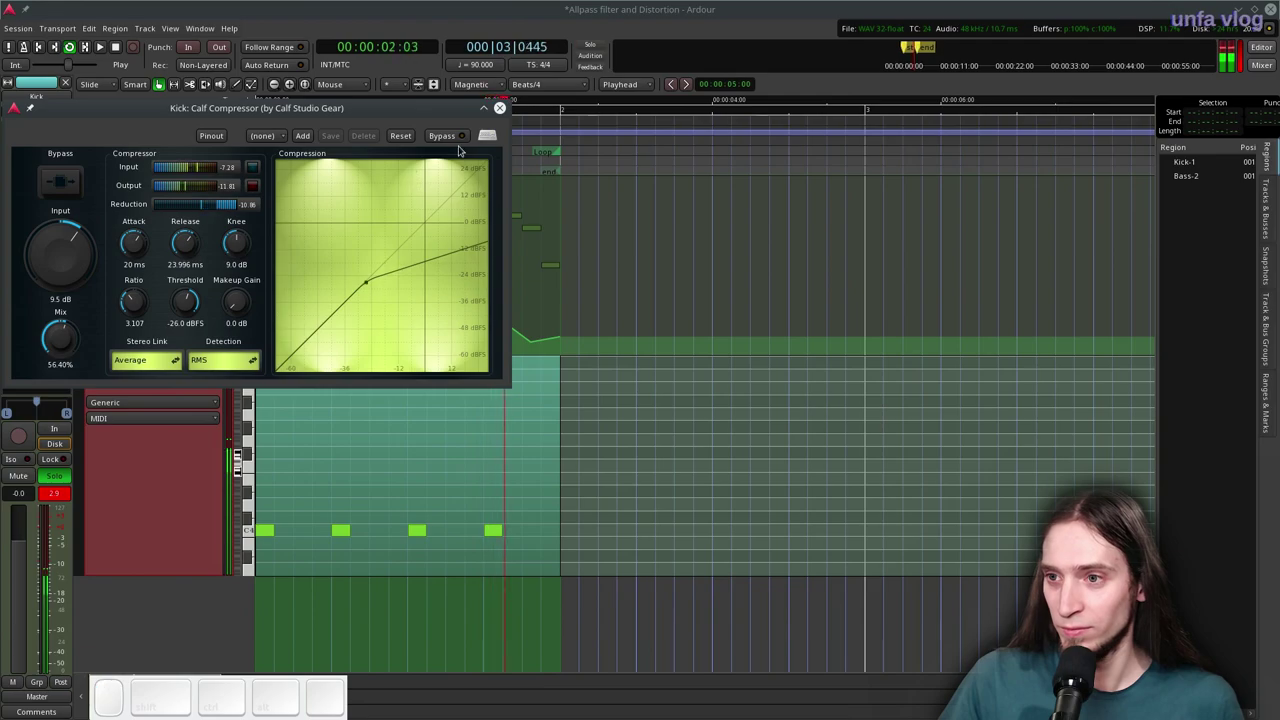
pyautogui.click(501, 110)
pyautogui.press('space')
pyautogui.click(215, 370)
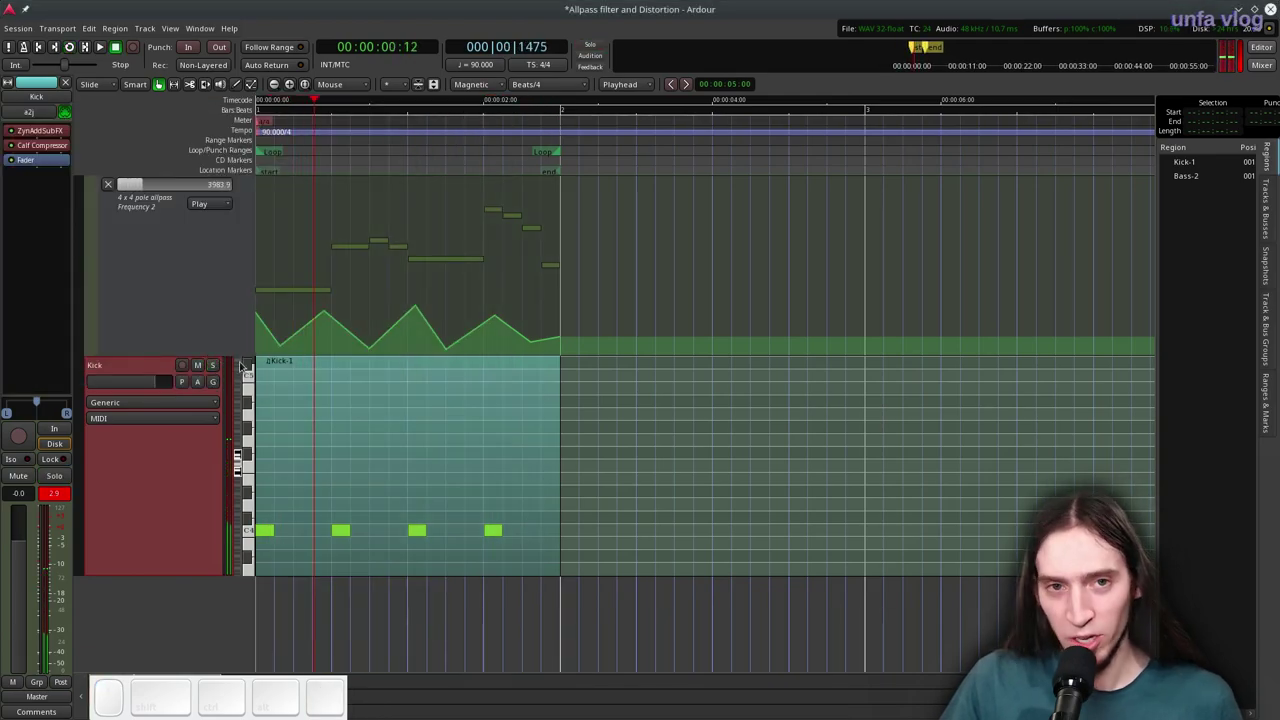